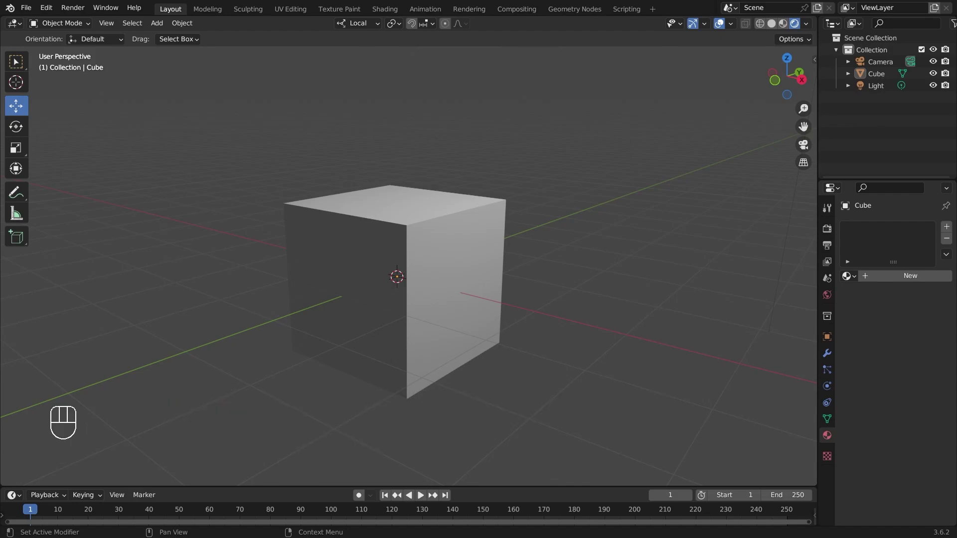
Orbit the viewport to examine the selected default Cube from several sides.
drag(622, 366, 522, 367)
drag(496, 297, 464, 306)
drag(406, 339, 517, 362)
drag(373, 319, 482, 287)
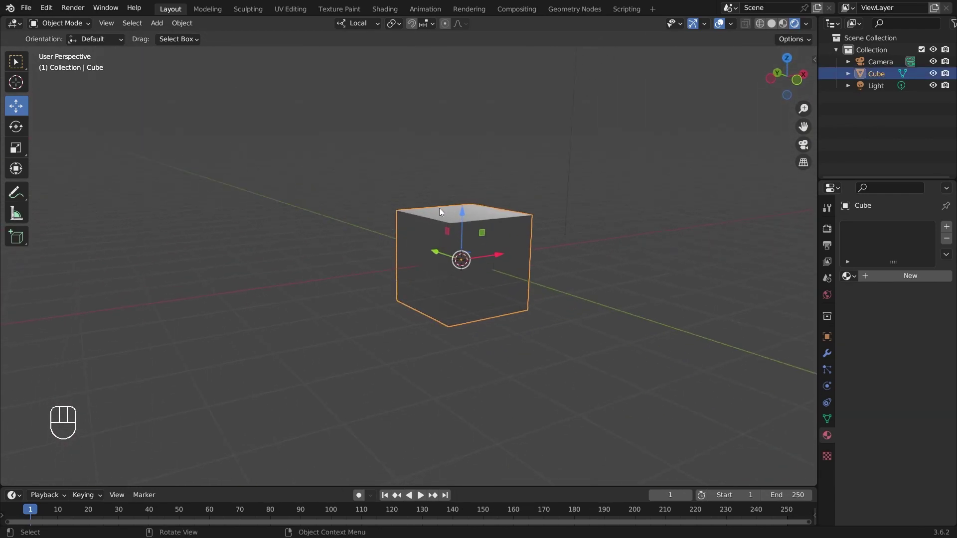
drag(651, 313, 392, 258)
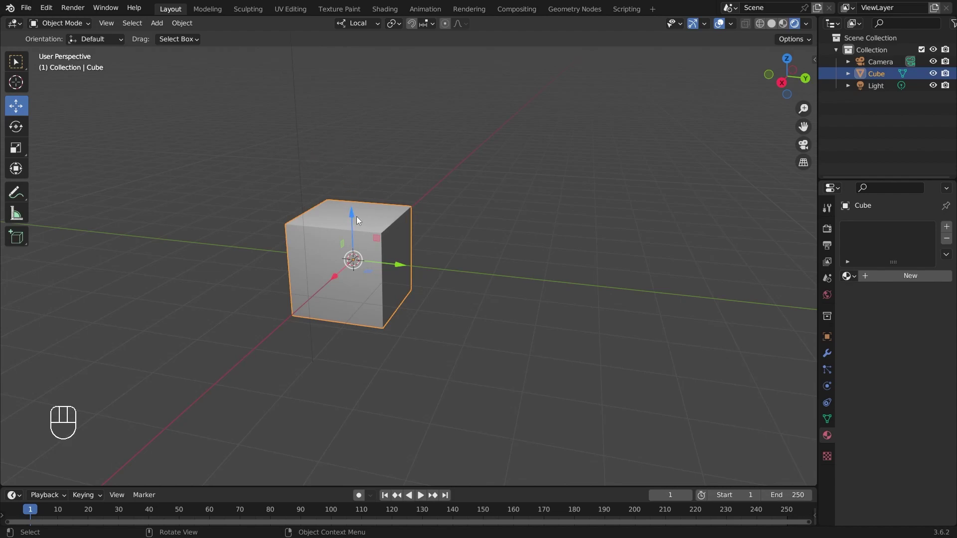
Move the view in closer around the Cube.
middle_click(368, 217)
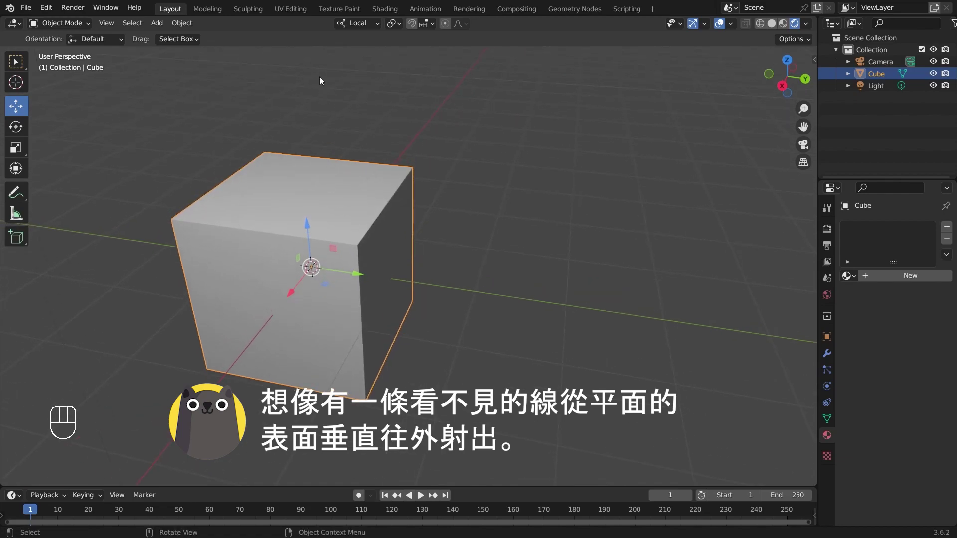
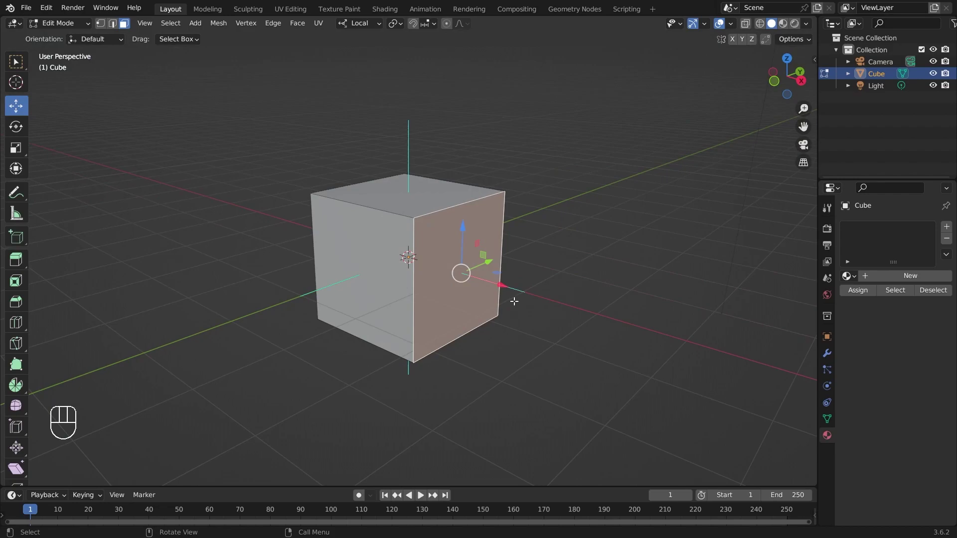
Enable the Face Orientation overlay and return the Cube to Object Mode.
drag(735, 26, 589, 275)
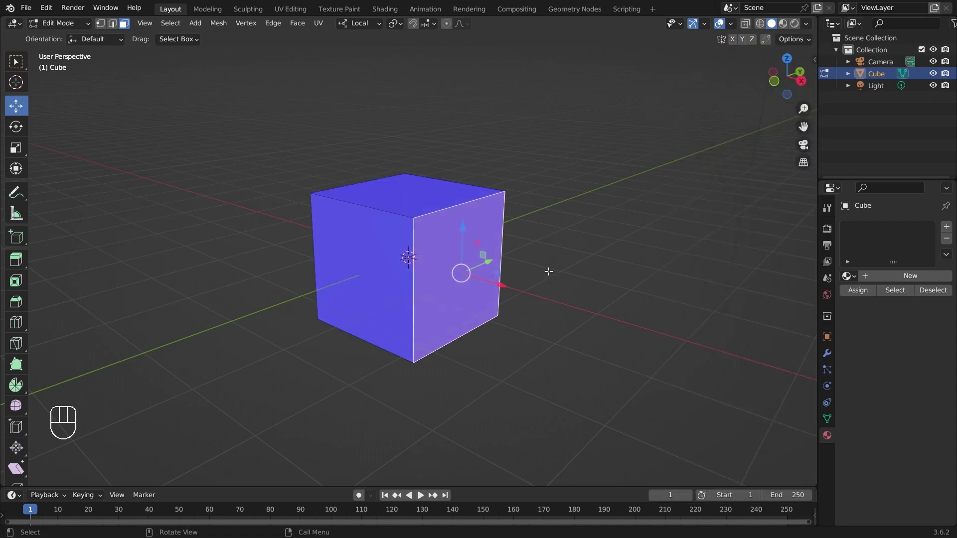
key(Tab)
Zoom inside the Cube to see its red inner faces, then pull the view back out.
drag(501, 316, 474, 318)
drag(464, 306, 501, 328)
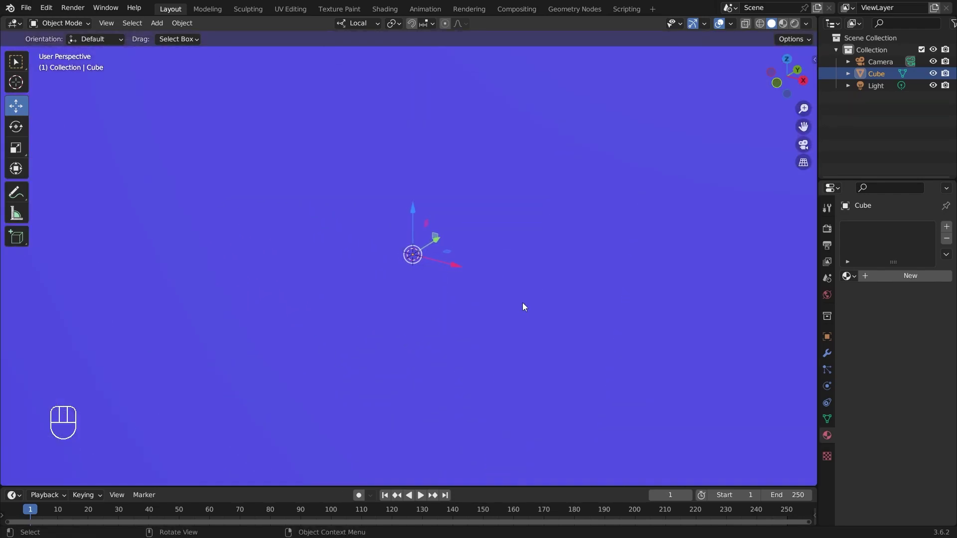
drag(524, 295, 556, 273)
drag(563, 246, 393, 296)
drag(479, 249, 535, 236)
drag(557, 249, 590, 271)
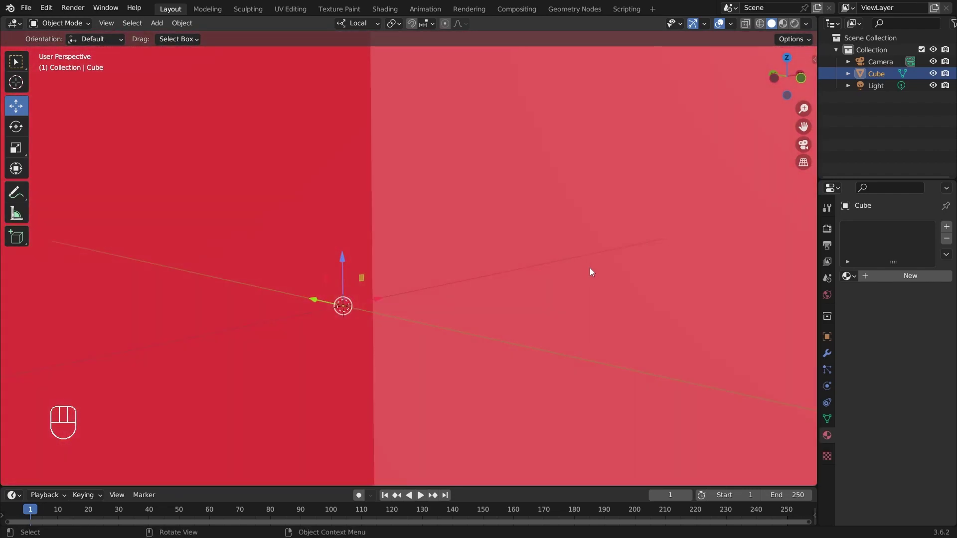
drag(613, 304, 467, 317)
drag(539, 296, 590, 288)
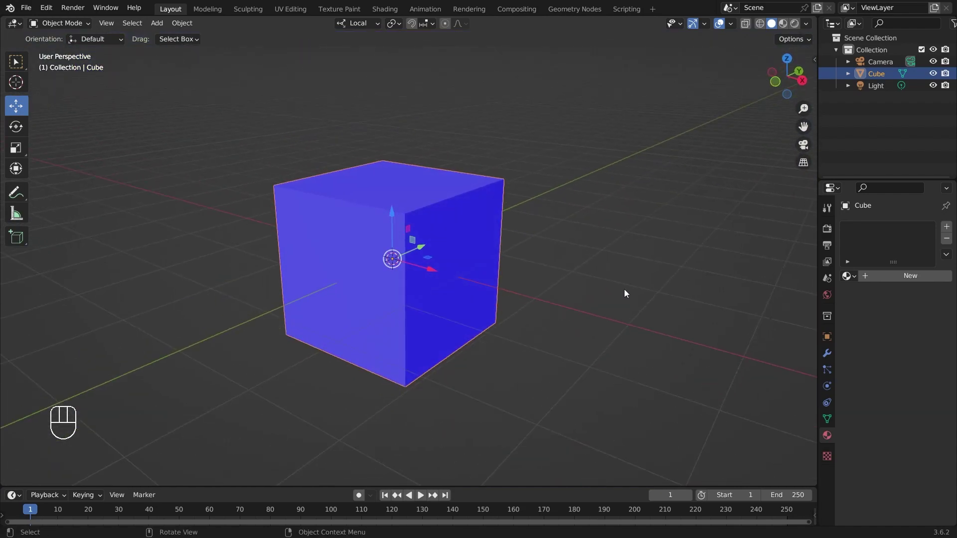
drag(575, 293, 566, 309)
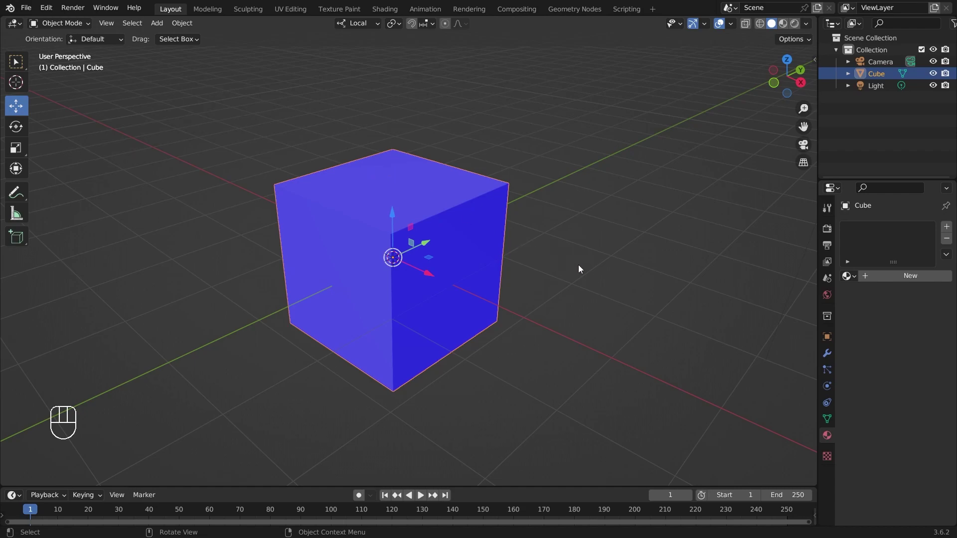
drag(654, 287, 689, 301)
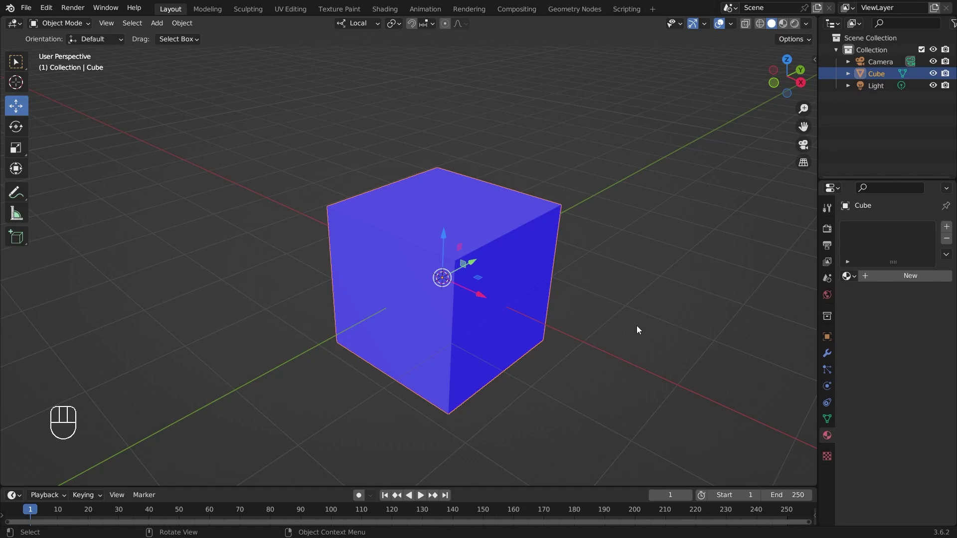
drag(610, 333, 621, 295)
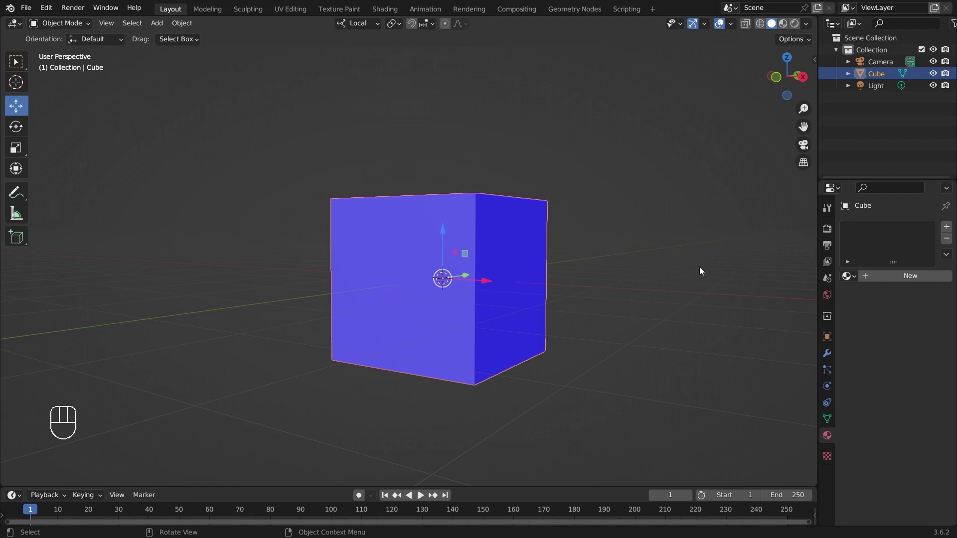
drag(700, 270, 691, 288)
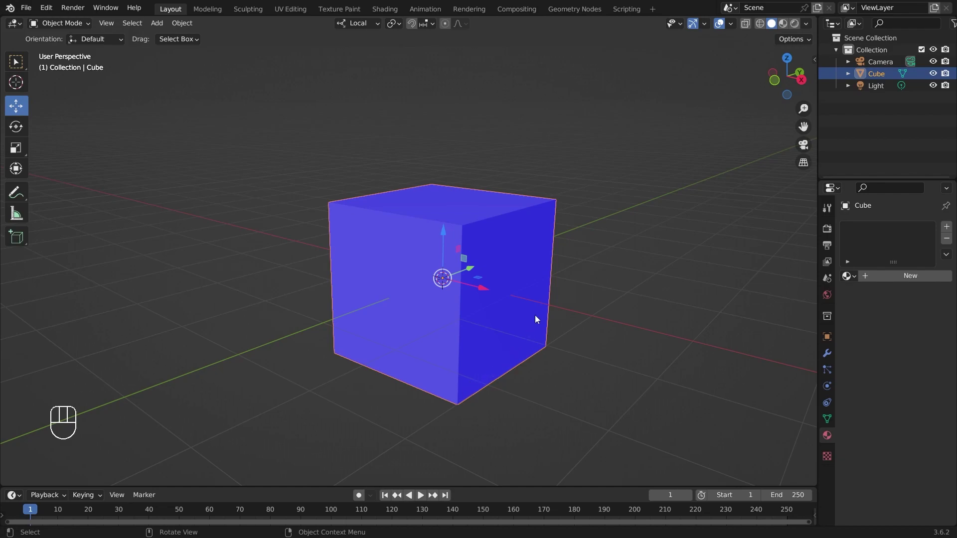
Zoom out and orbit to view the blue Cube alongside the camera.
drag(552, 291, 575, 301)
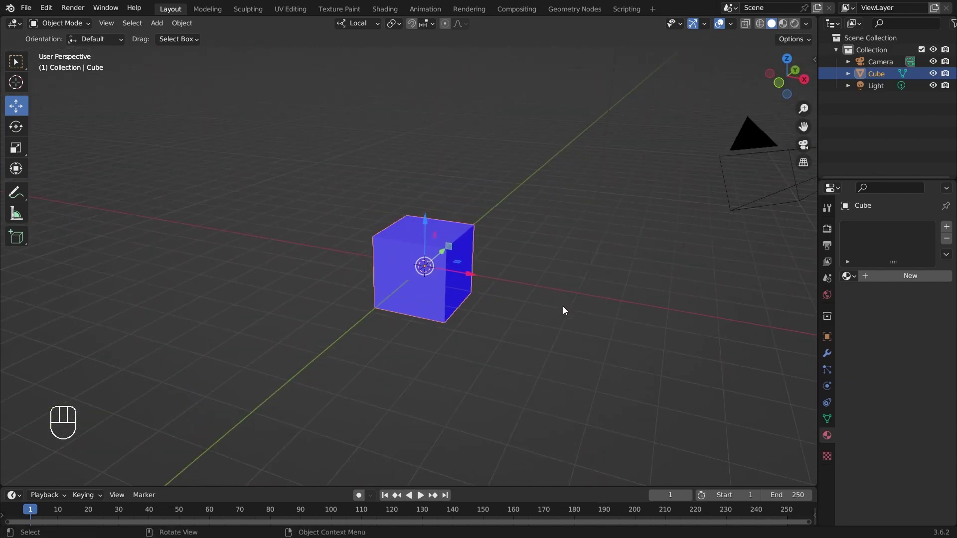
drag(529, 300, 481, 303)
drag(452, 310, 439, 317)
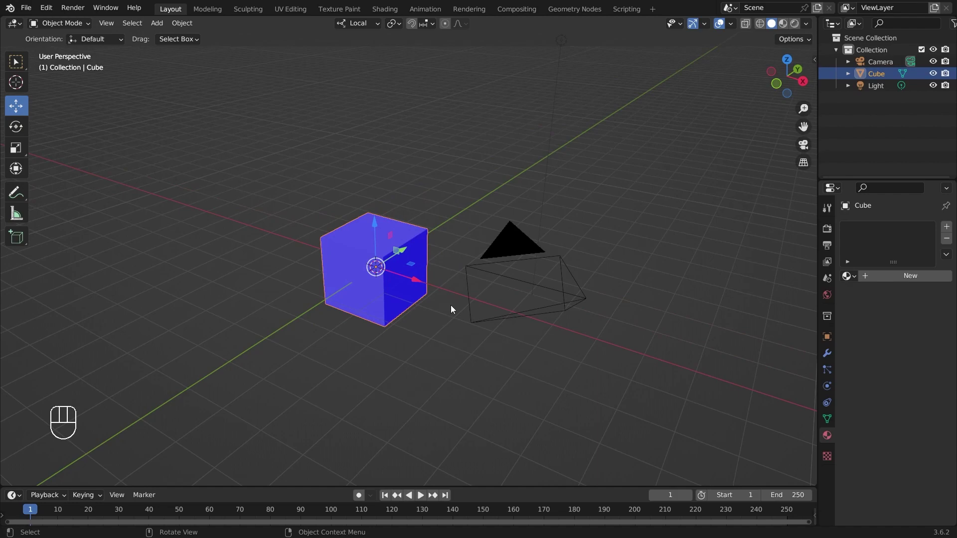
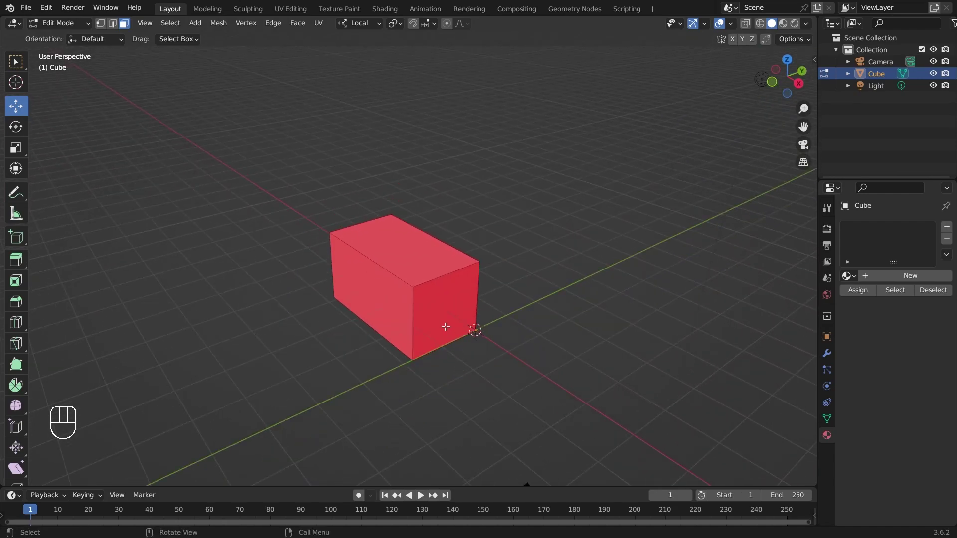
Select all faces of the box and recalculate its normals outward so they show blue.
key(a)
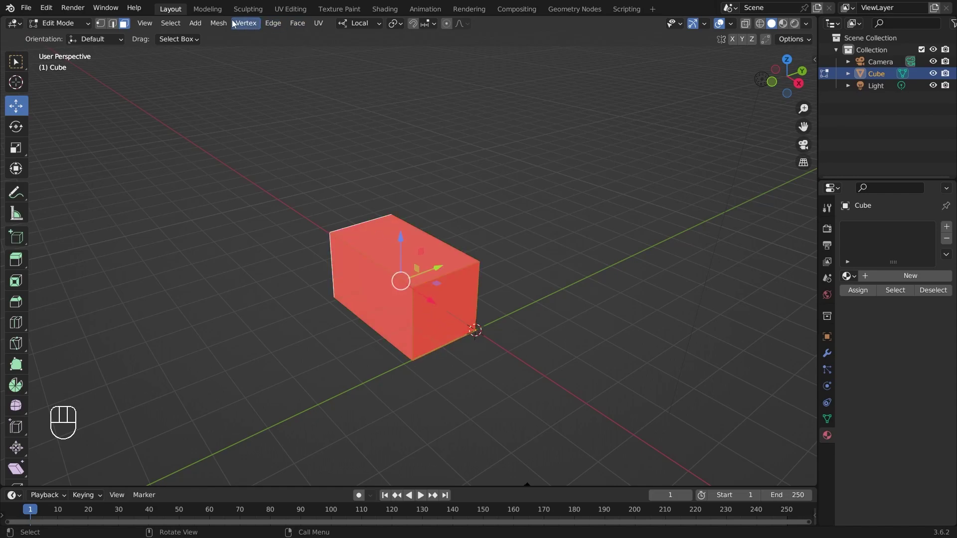
drag(217, 24, 421, 250)
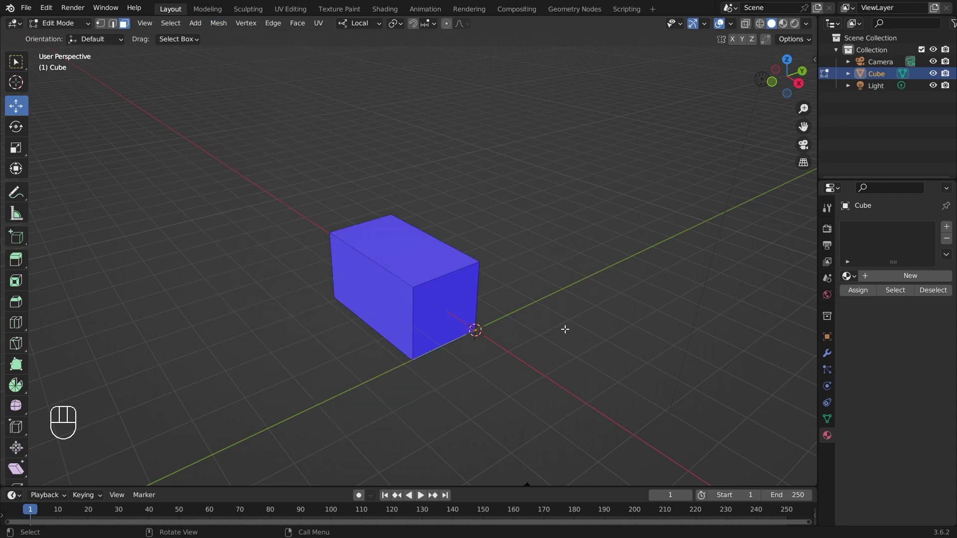
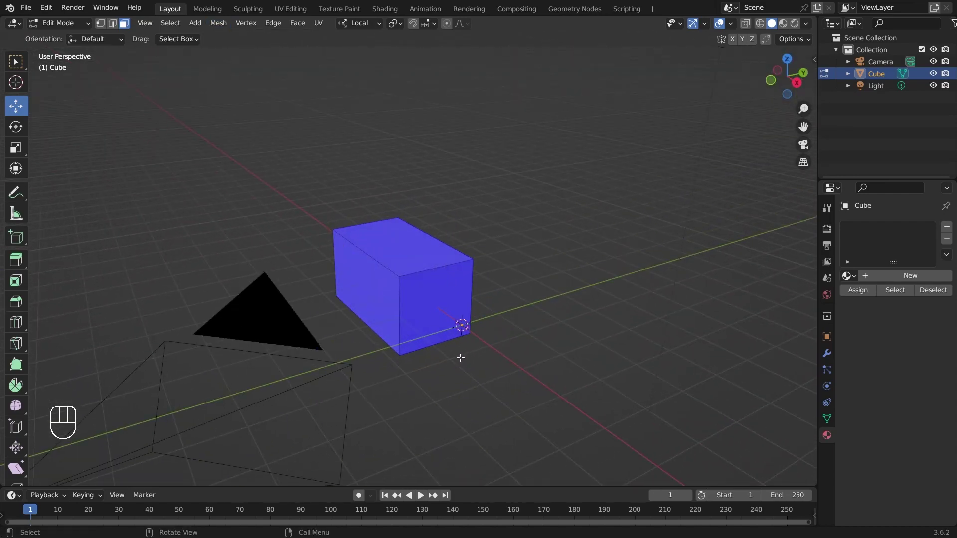
Back in Object Mode, add a new Plane and move it out beside the box.
key(Tab)
drag(508, 319, 540, 319)
drag(734, 30, 573, 254)
key(shift+a)
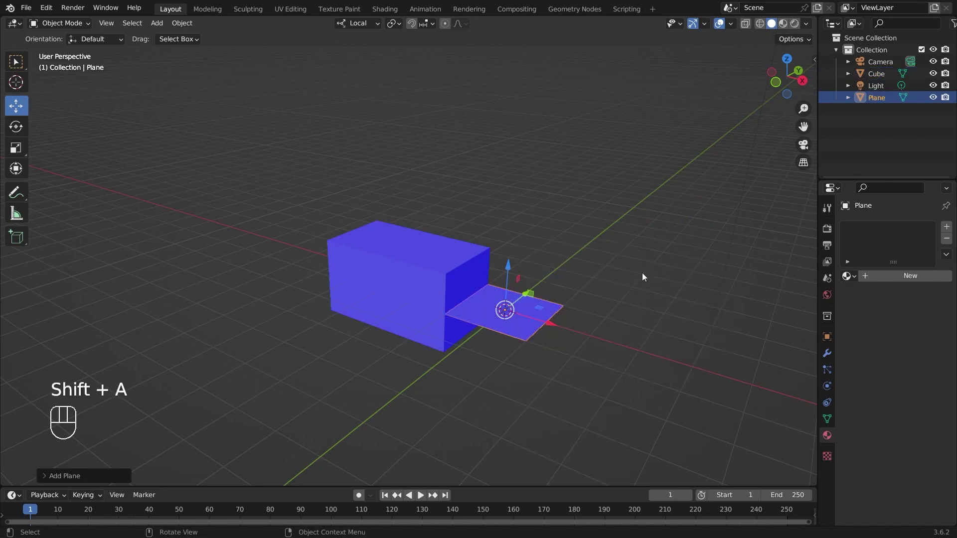
click(554, 322)
drag(682, 357, 517, 283)
drag(532, 292, 552, 333)
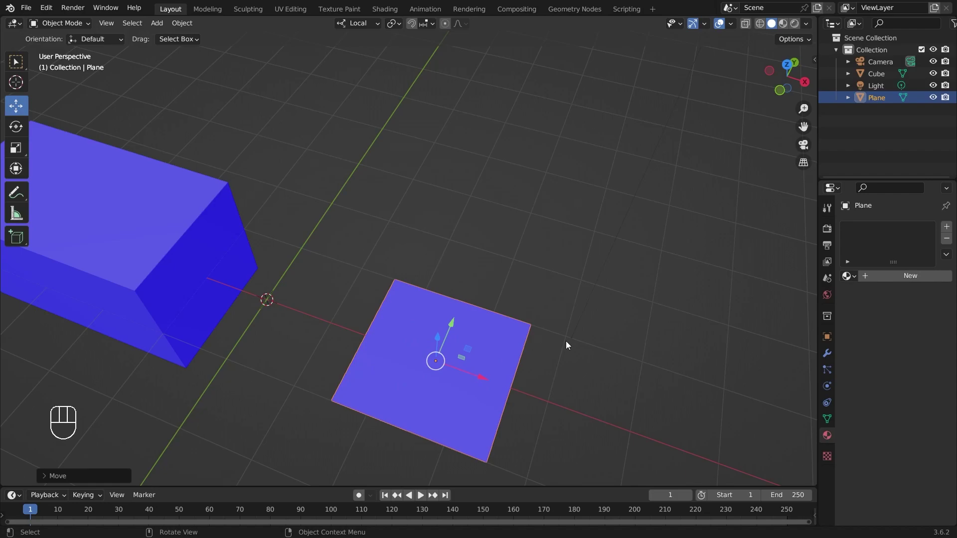
Orbit below the Plane to see its red underside, then back above it.
drag(568, 333, 567, 206)
drag(565, 154, 566, 303)
drag(566, 281, 562, 255)
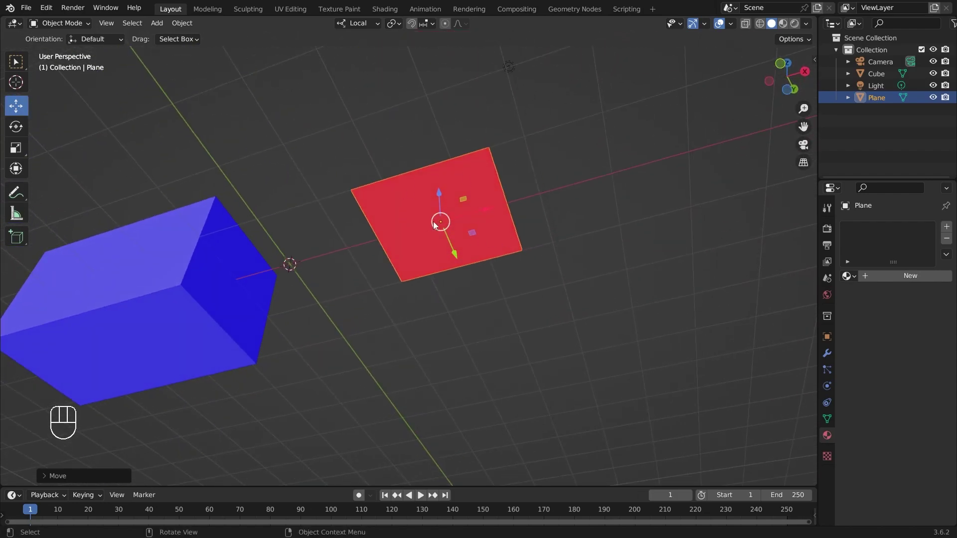
drag(643, 209, 559, 374)
Turn off the Face Orientation overlay so the box and Plane appear plain grey.
drag(559, 336, 598, 280)
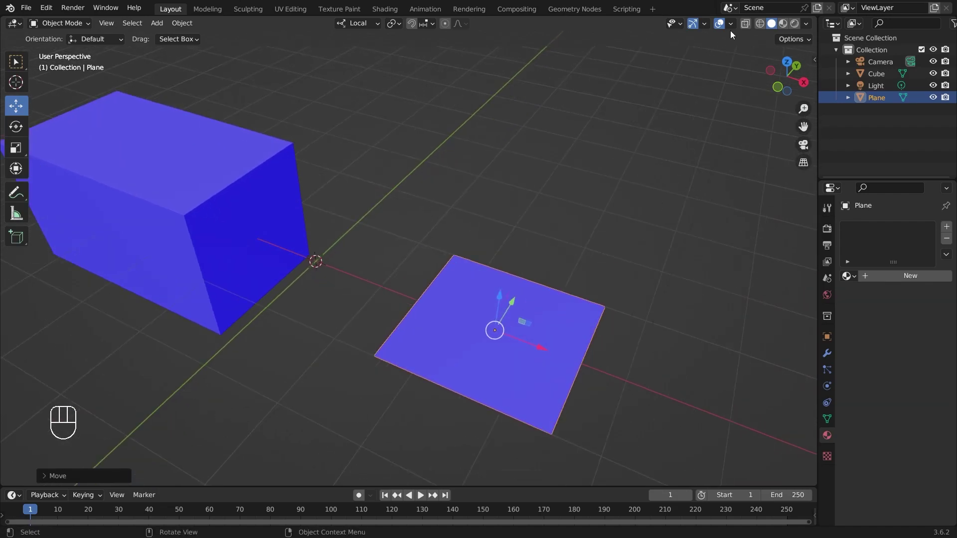
drag(732, 29, 547, 254)
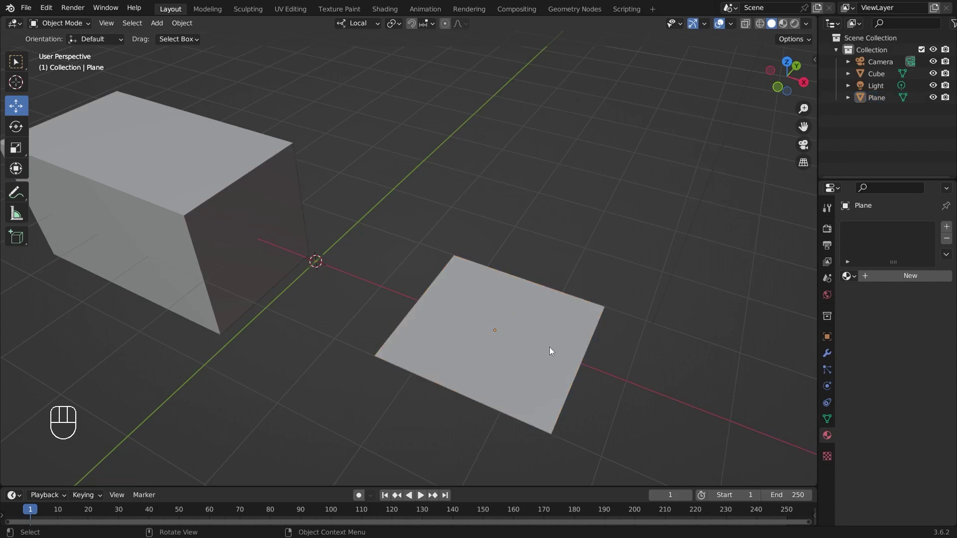
drag(571, 321, 557, 326)
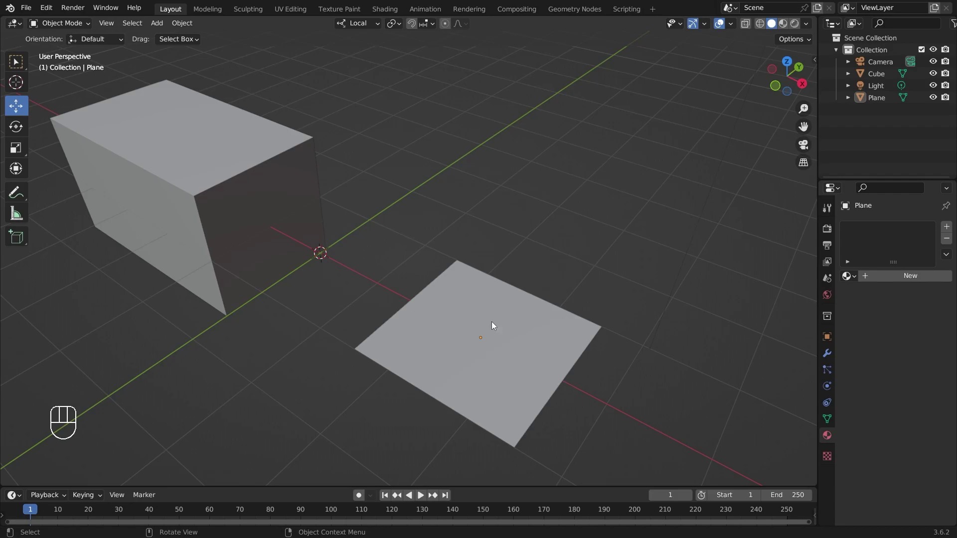
Give the Plane a new material with Backface Culling enabled.
click(492, 324)
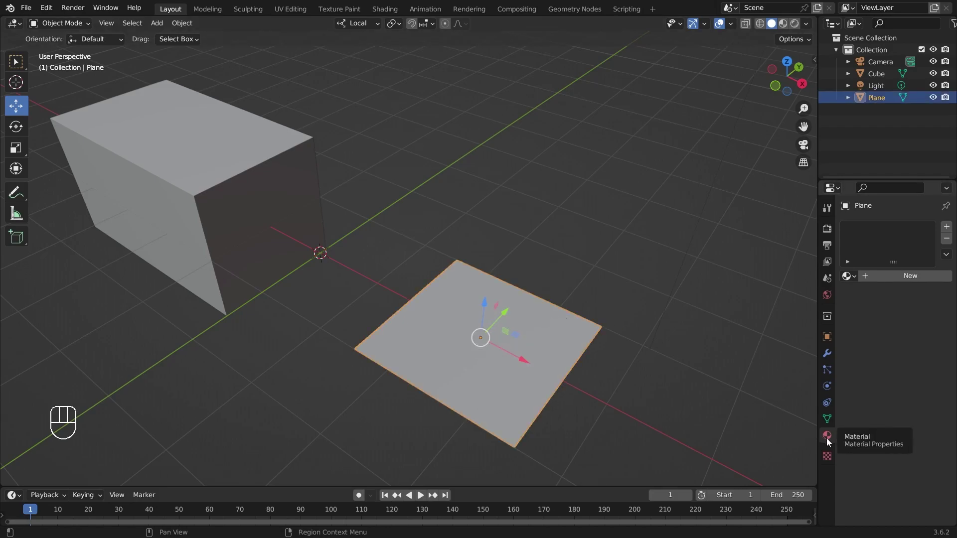
click(923, 277)
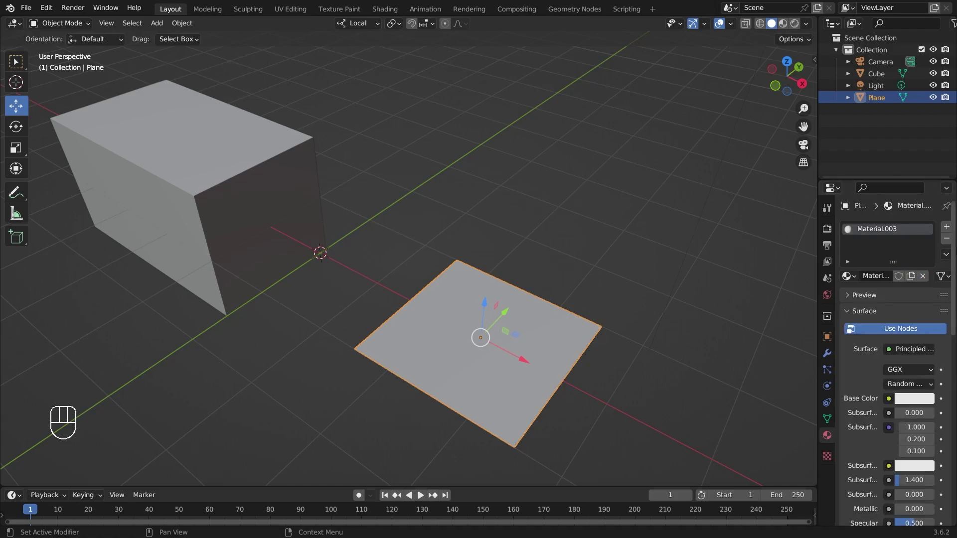
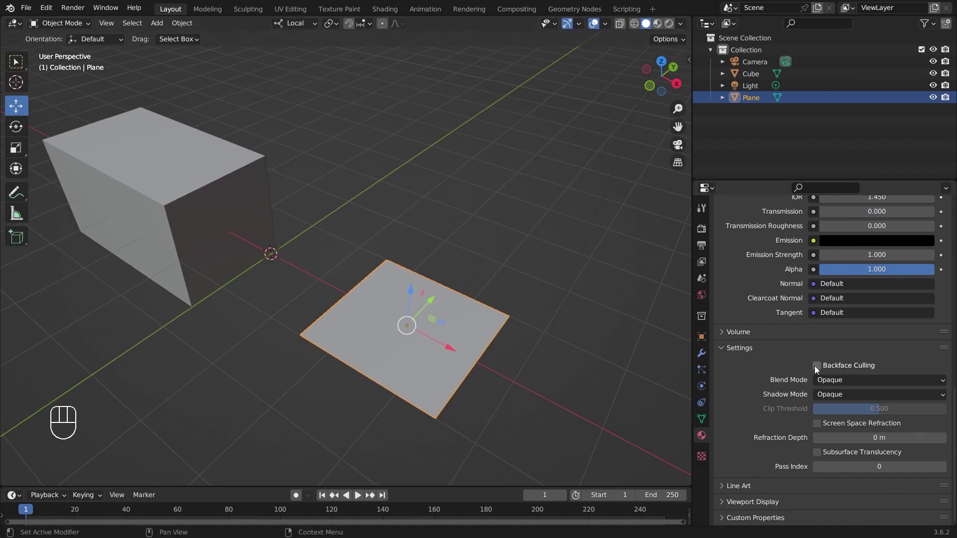
click(818, 370)
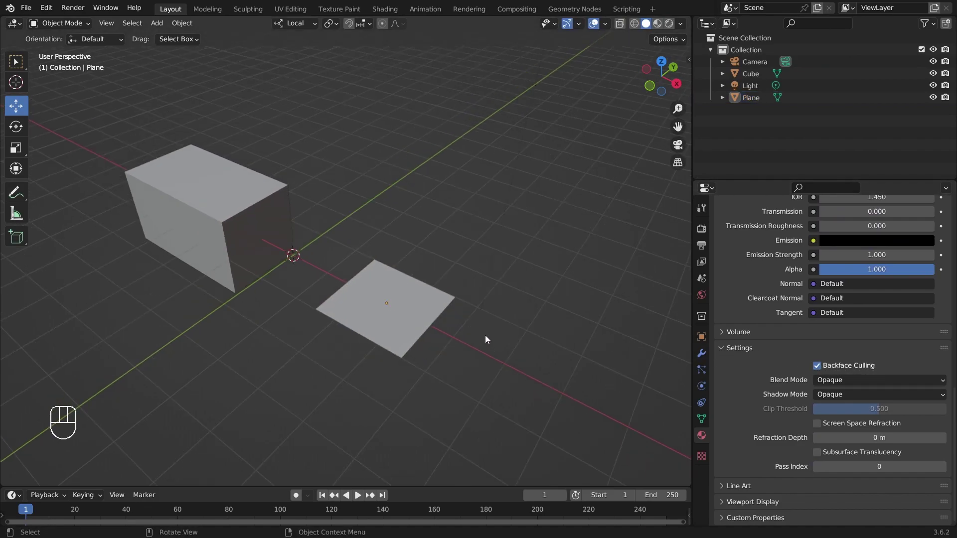
Switch the viewport to Material Preview shading while viewing the Plane.
drag(493, 322, 491, 309)
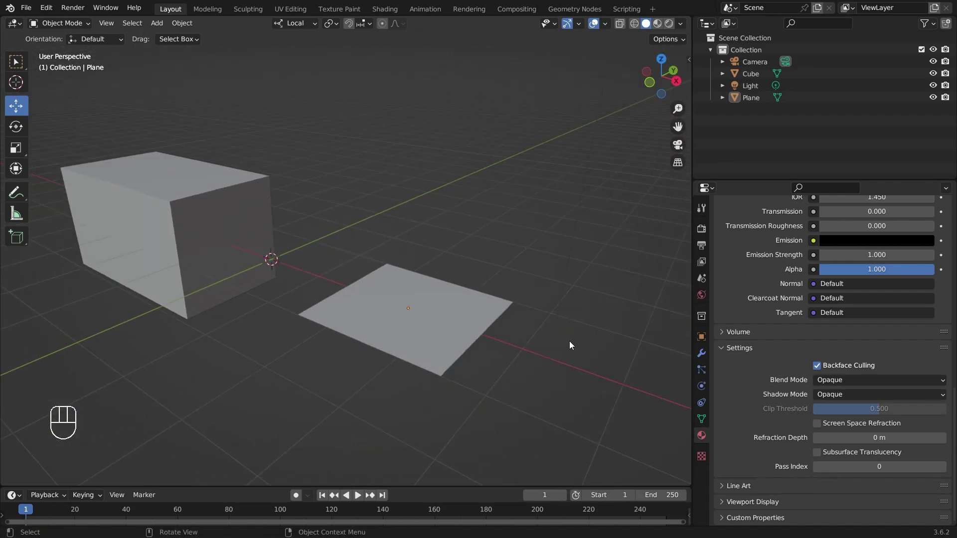
middle_click(546, 338)
drag(530, 305, 528, 326)
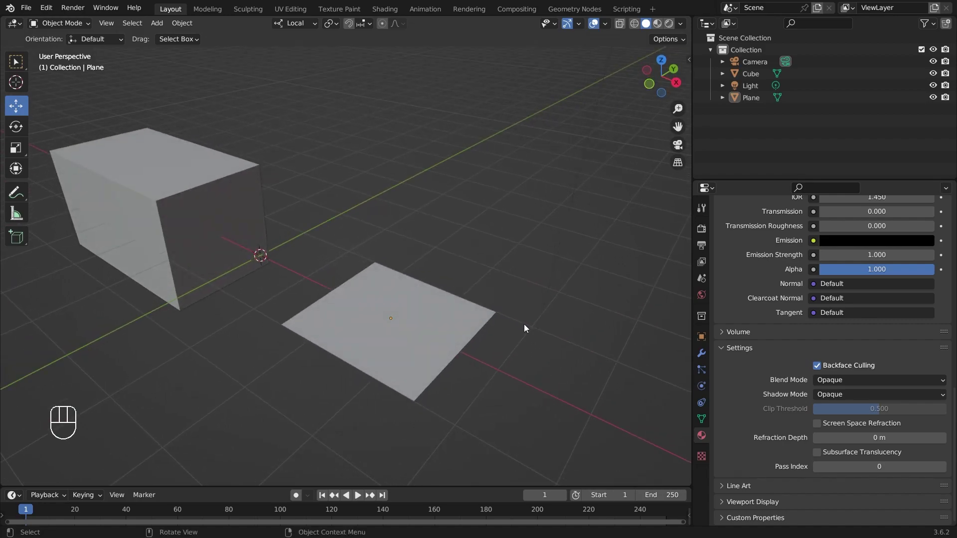
key(z)
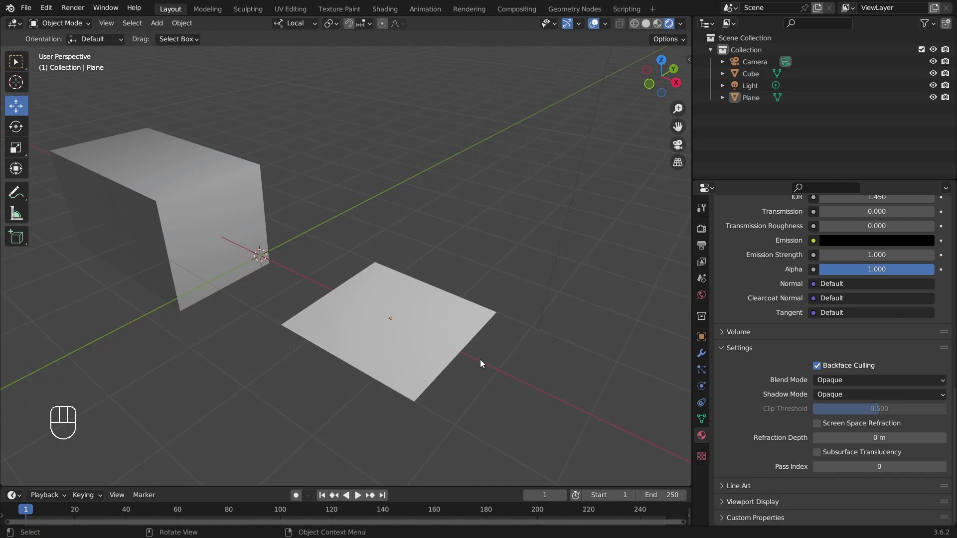
Orbit below the Plane to check its culled underside, then back above it.
drag(583, 295, 595, 163)
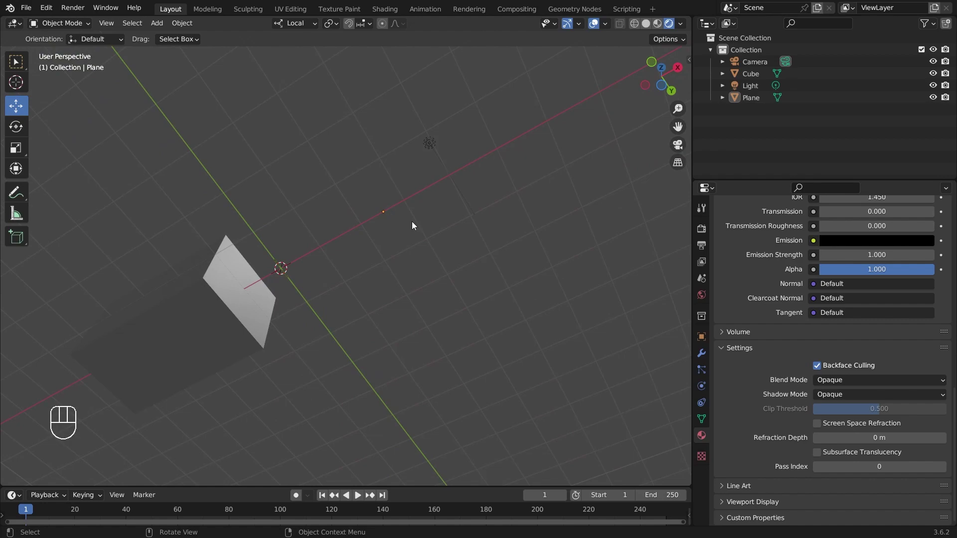
drag(477, 224, 472, 379)
drag(470, 358, 477, 259)
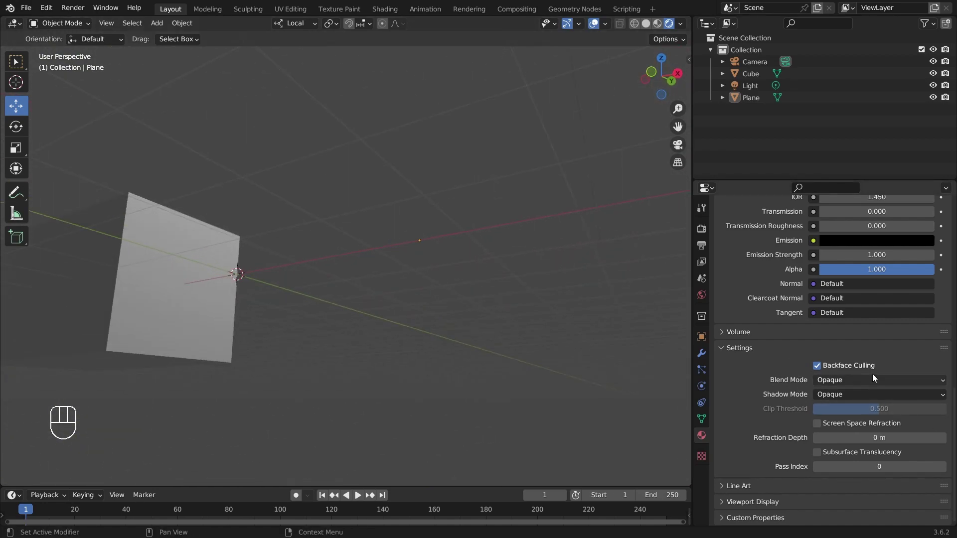
drag(508, 266, 507, 313)
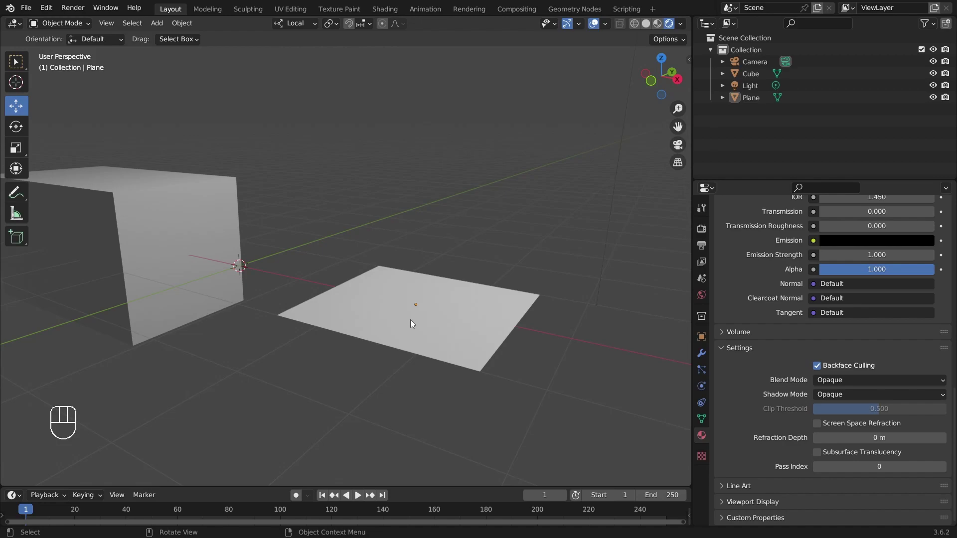
Recalculate the Plane's normals in Edit Mode with Shift+N.
key(Tab)
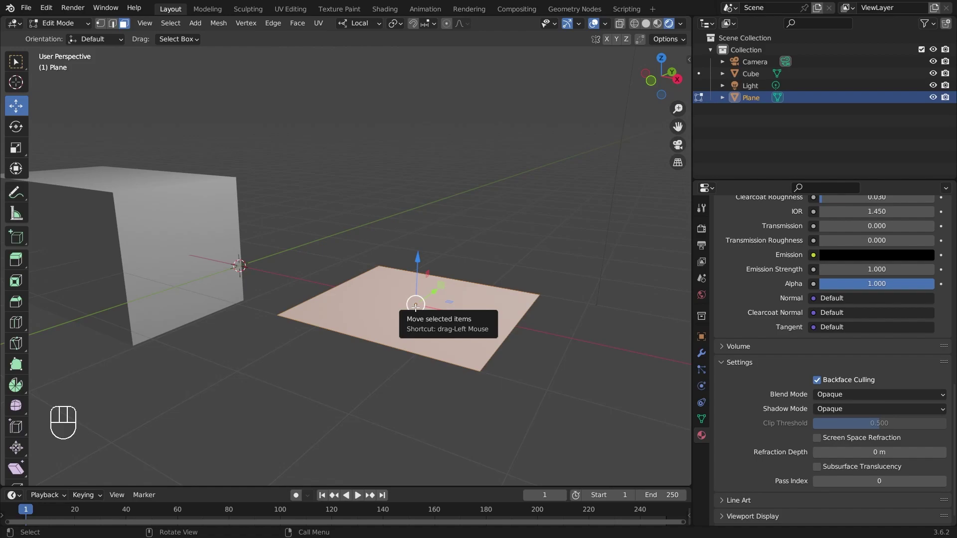
key(shift+n)
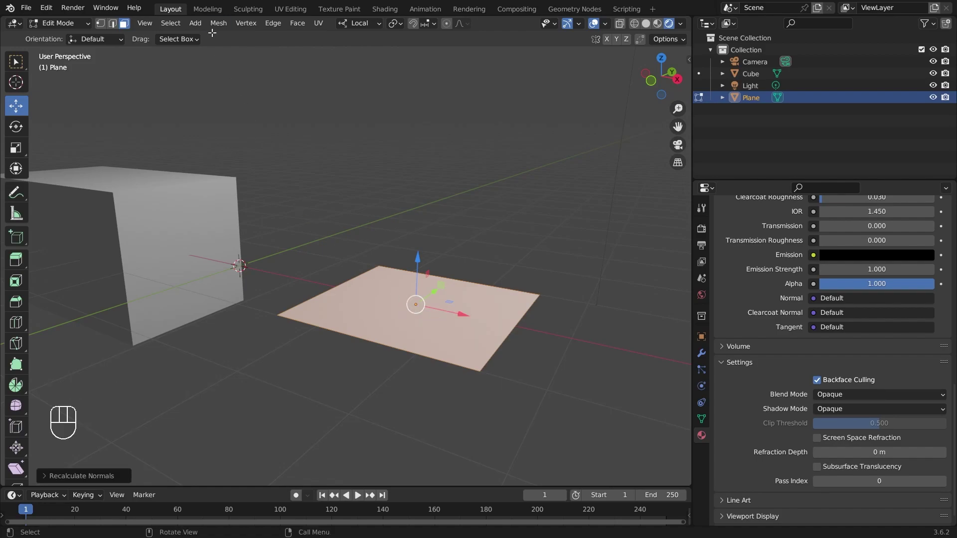
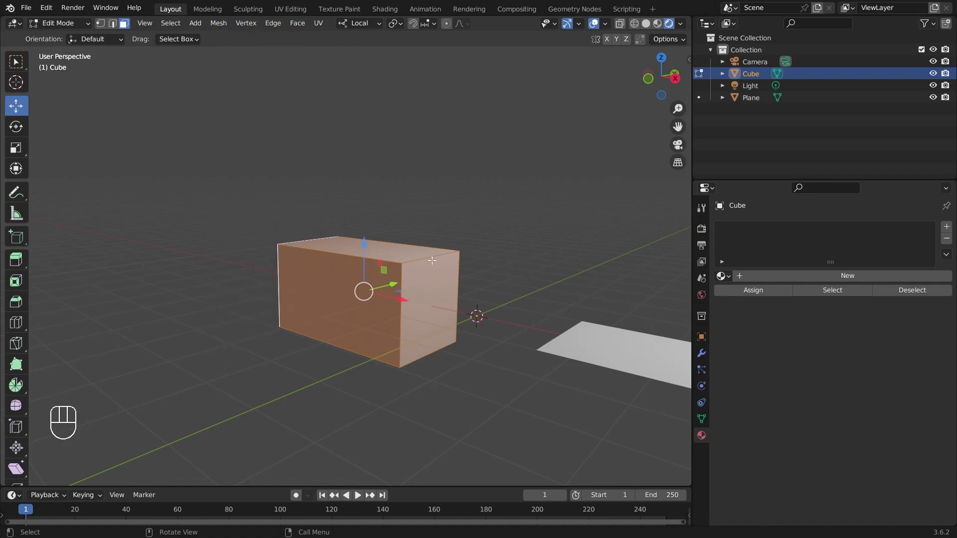
Recalculate the Cube's normals and return to Object Mode.
key(shift+n)
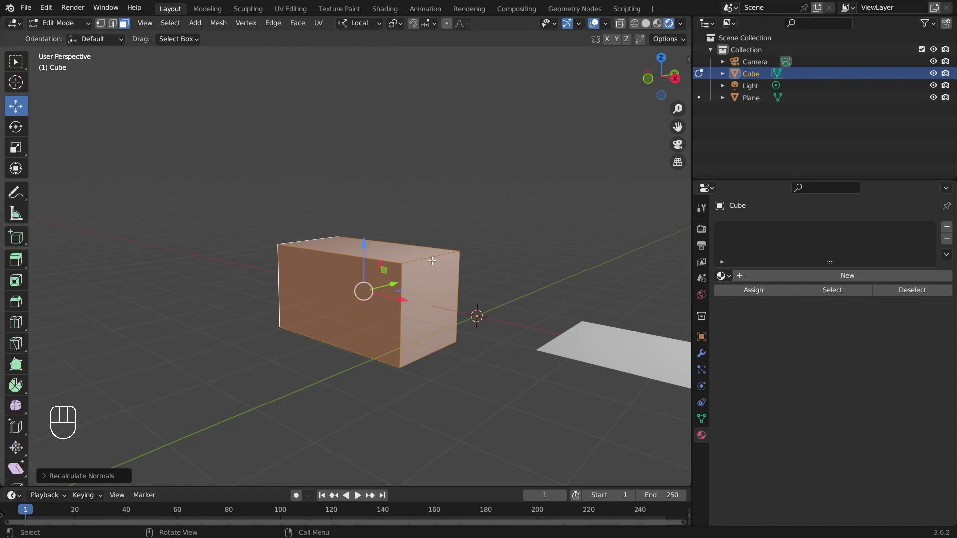
key(Tab)
drag(481, 250, 428, 244)
drag(439, 245, 446, 269)
Select the cube in the viewport and orbit around the scene to frame both objects.
click(460, 248)
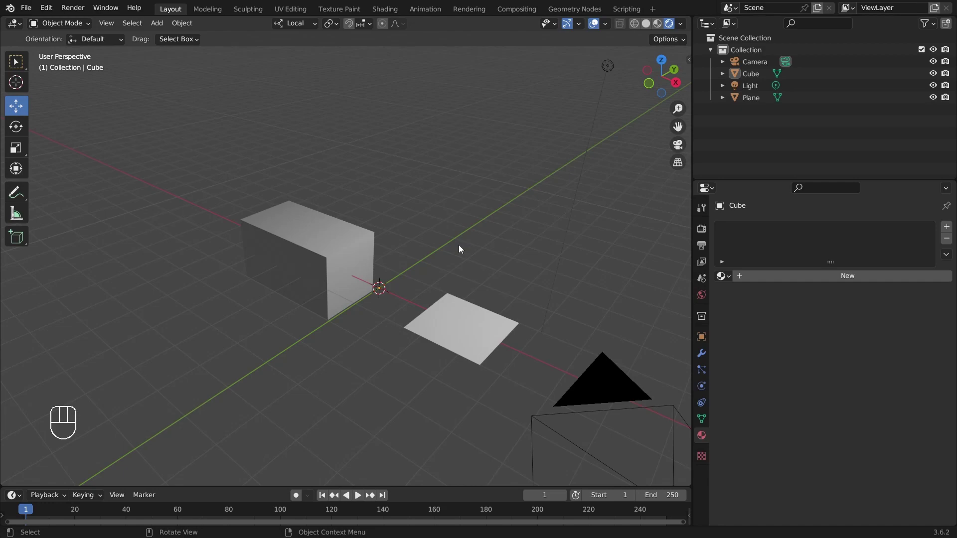
click(357, 251)
drag(388, 346, 389, 339)
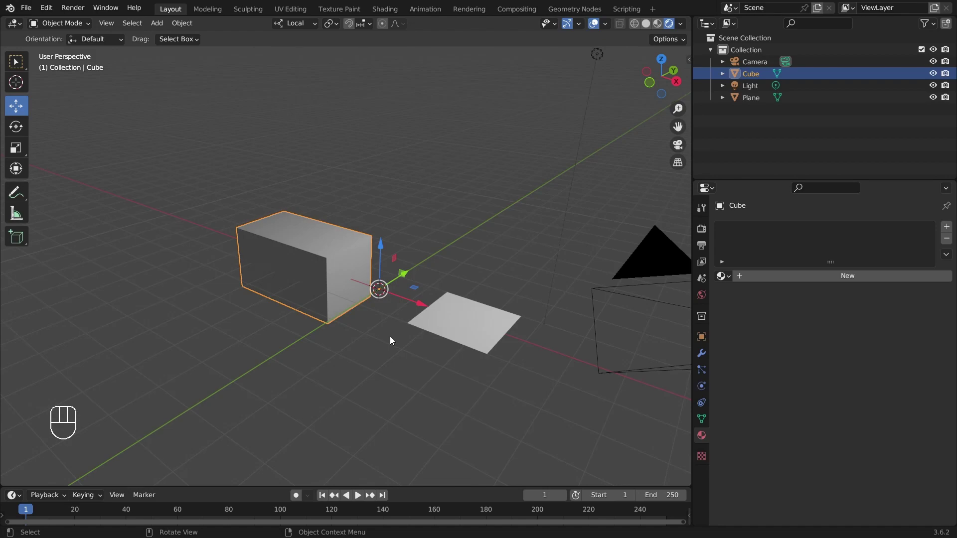
drag(606, 28, 438, 242)
Enable the Face Orientation overlay and confirm every face of the cube and plane shows blue.
drag(417, 248, 495, 257)
drag(559, 307, 462, 302)
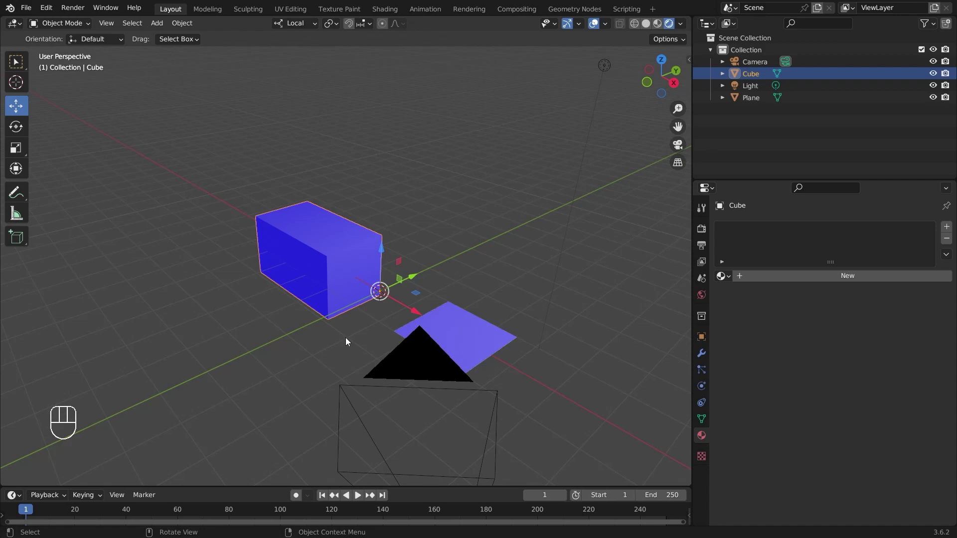
drag(351, 334, 371, 315)
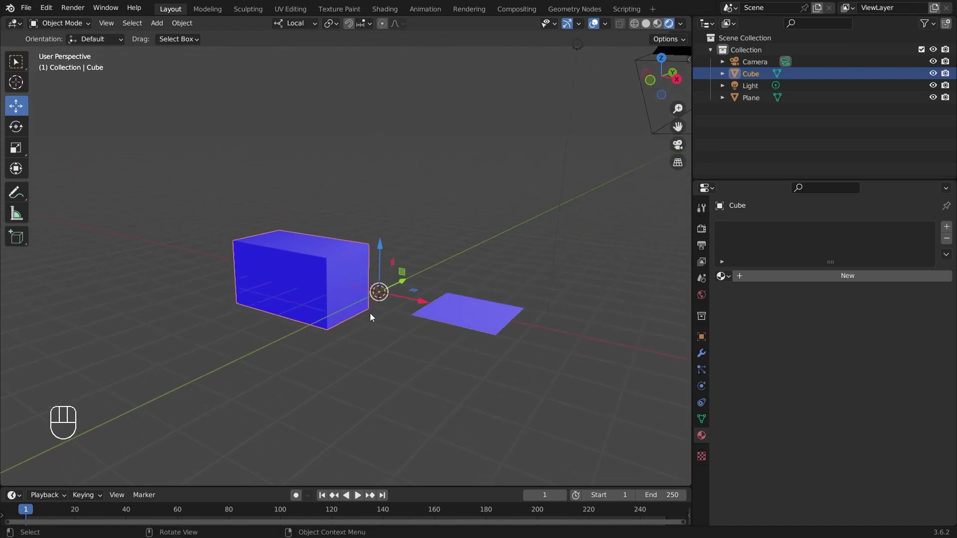